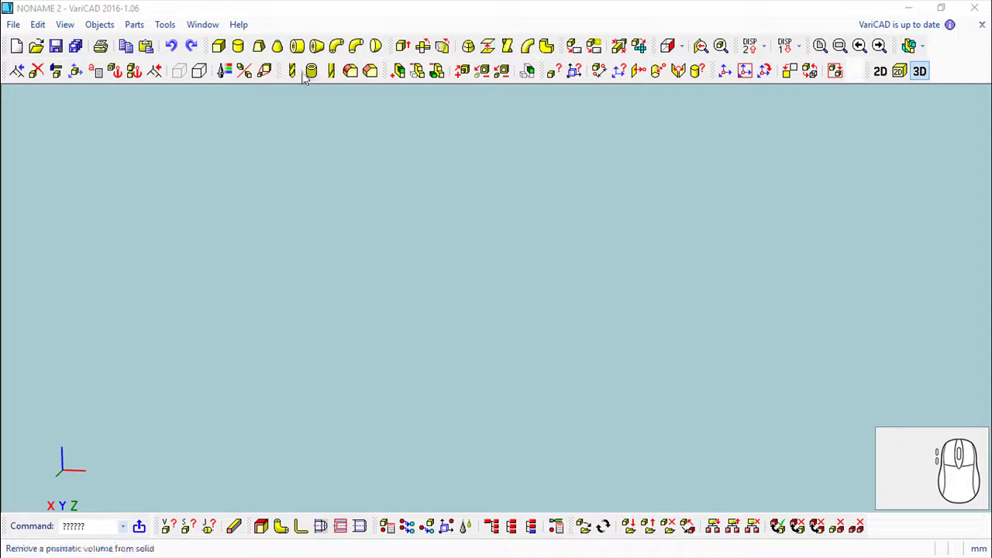
- Create a straight pipe, length 40, outer diameter 25, inner 22, placed at the origin
click(299, 49)
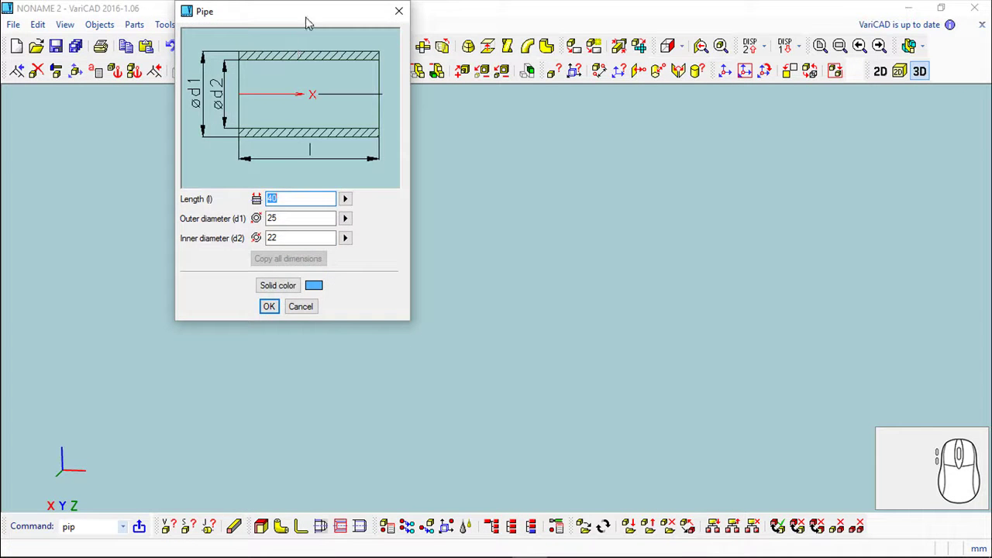
click(675, 67)
key(Return)
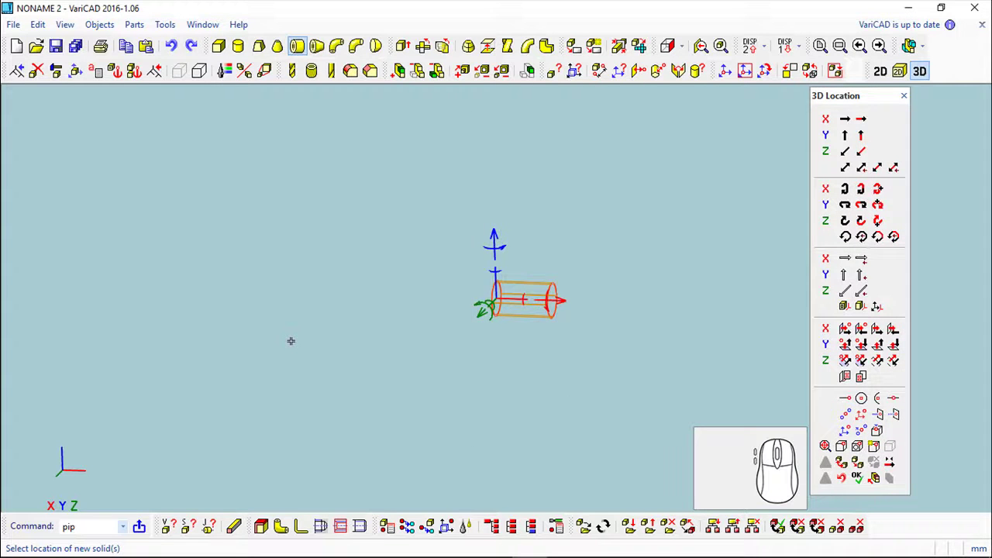
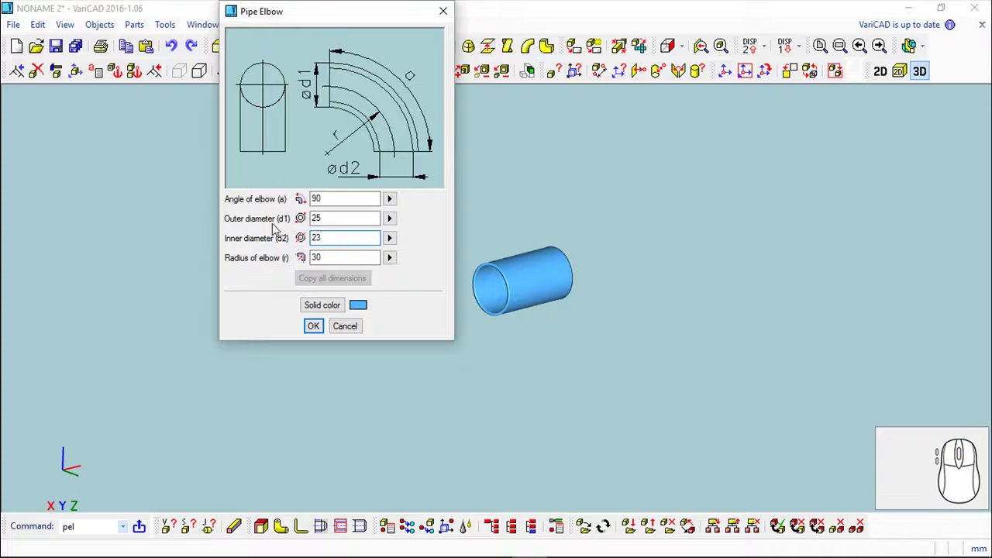
- Confirm the 90° elbow (outer 25, inner 23, radius 30) and rotate it 180° toward the pipe end
click(319, 328)
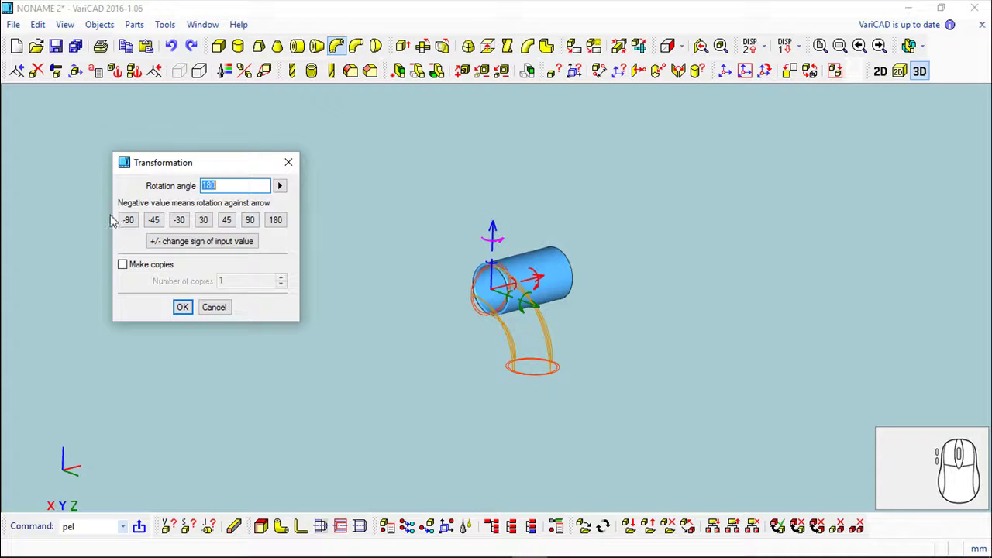
click(186, 308)
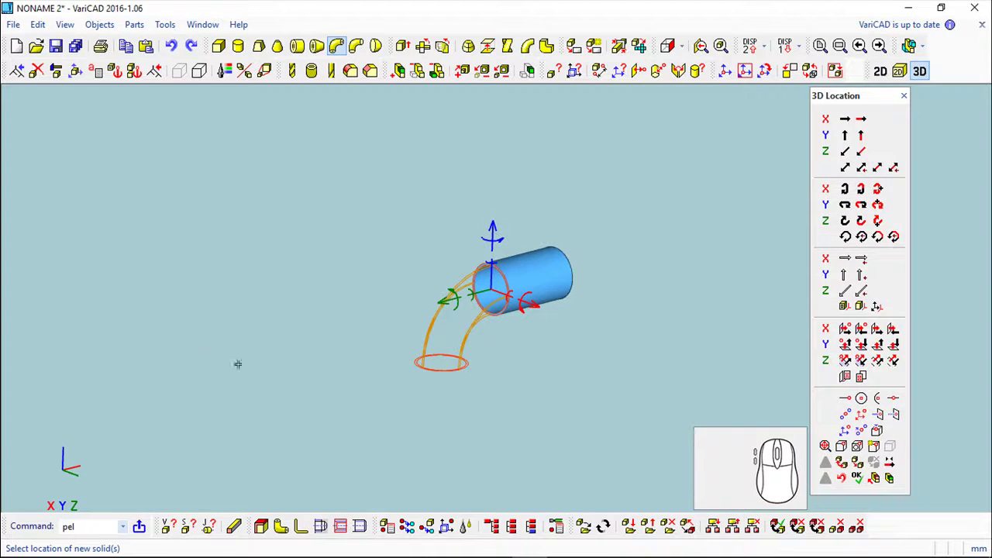
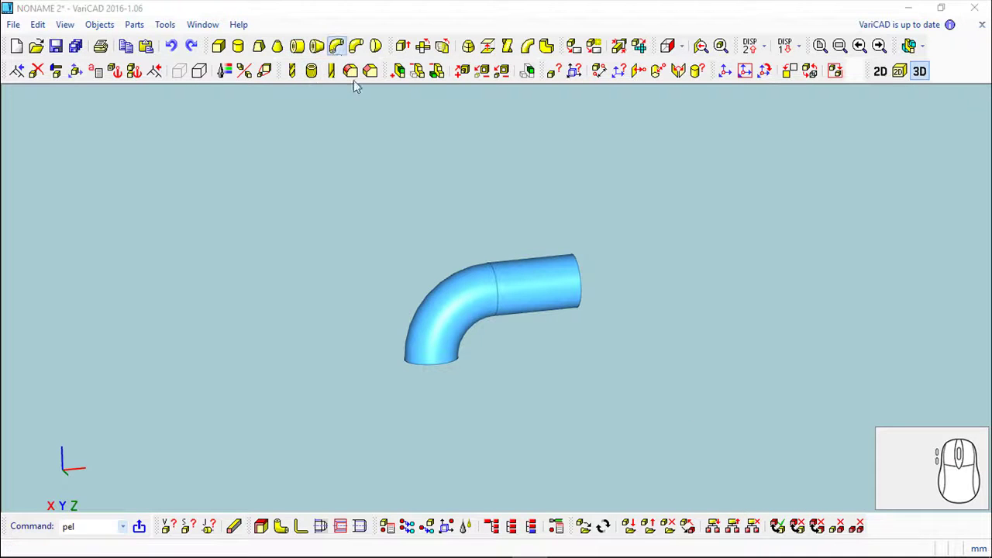
- Add a second 90° elbow on the pipe's free end, forming a U-shaped tube
click(315, 329)
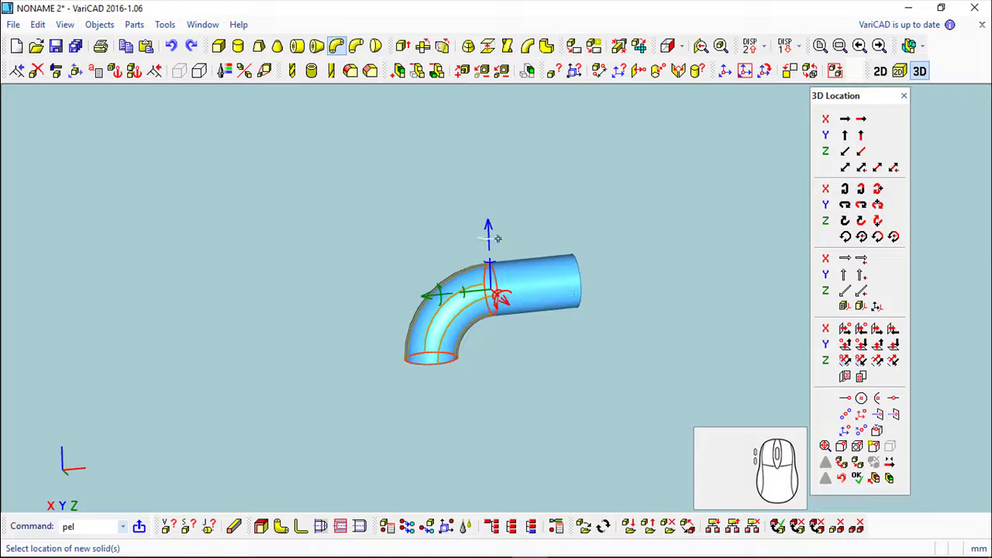
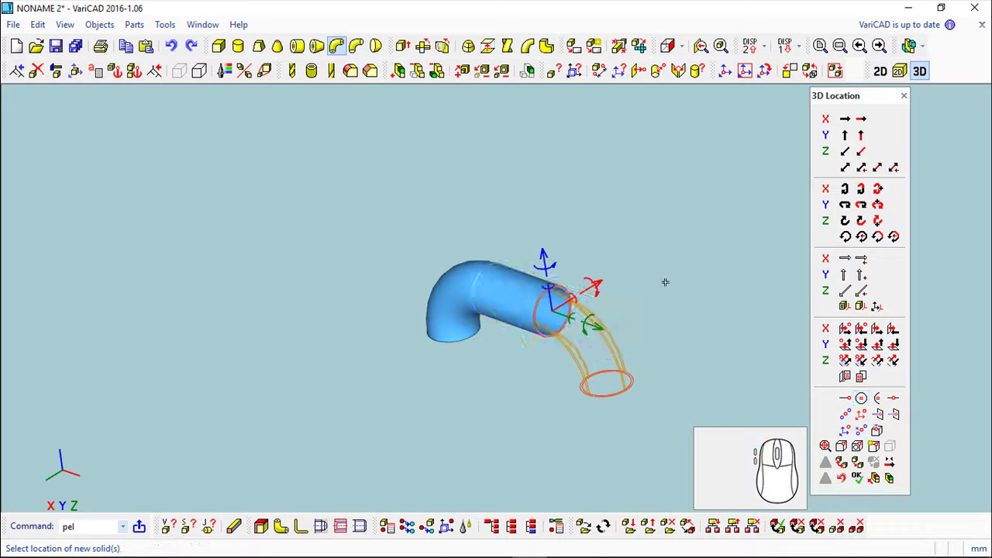
right_click(676, 66)
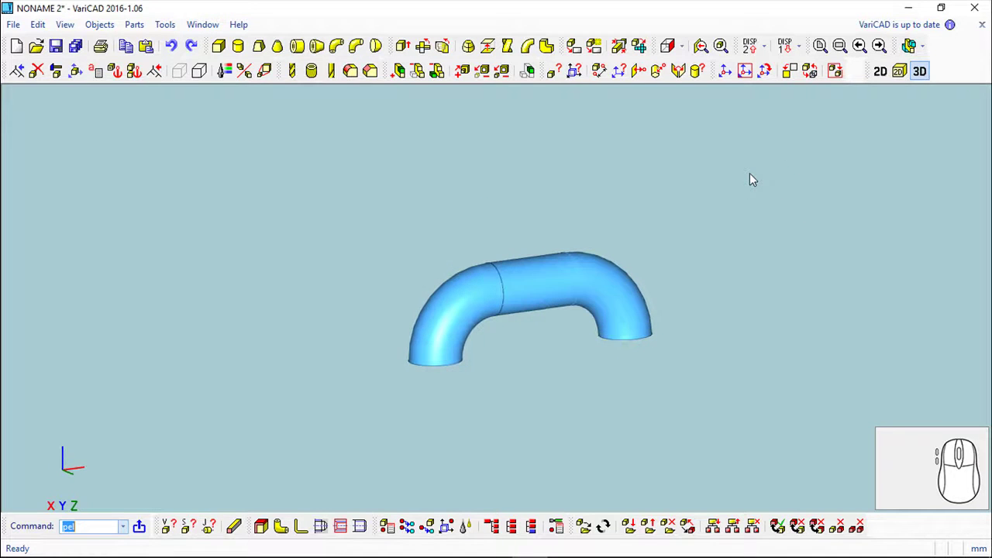
right_click(441, 166)
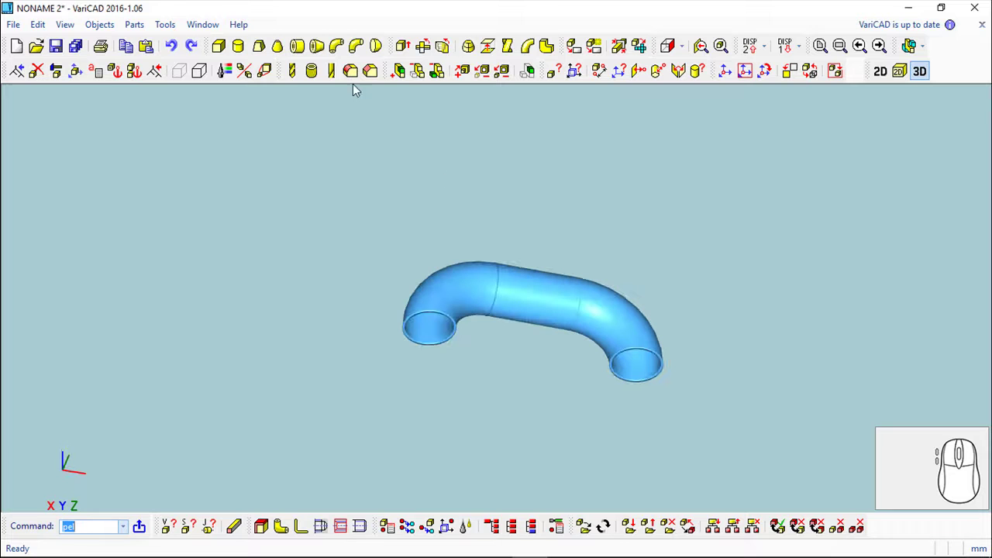
- Create a short 25/23 pipe, rotate it and attach it to one elbow's open end
click(307, 51)
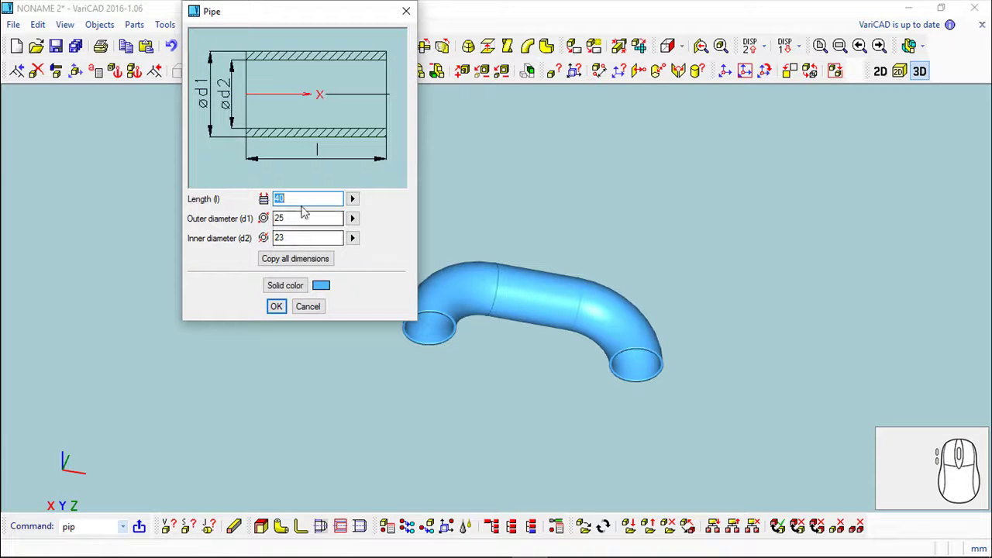
key(2)
key(Return)
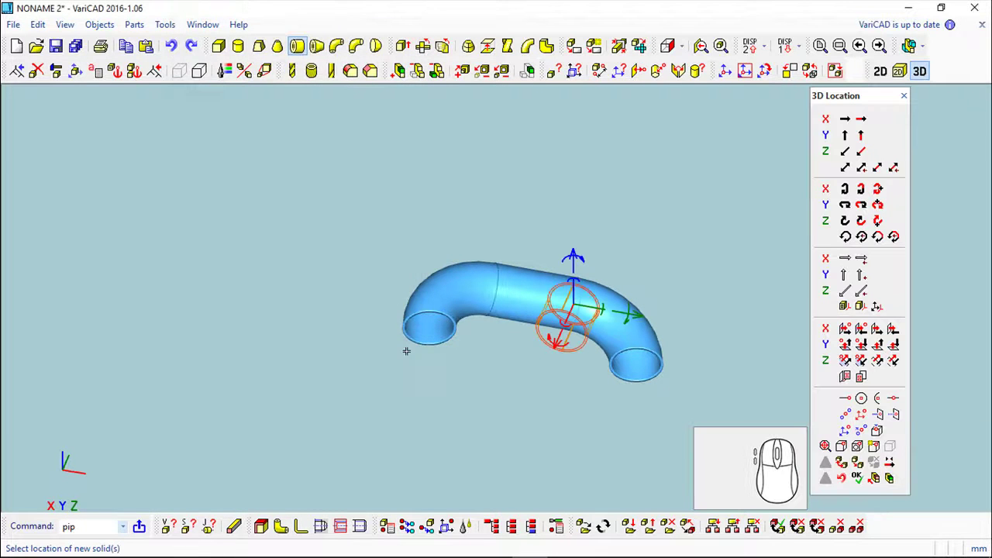
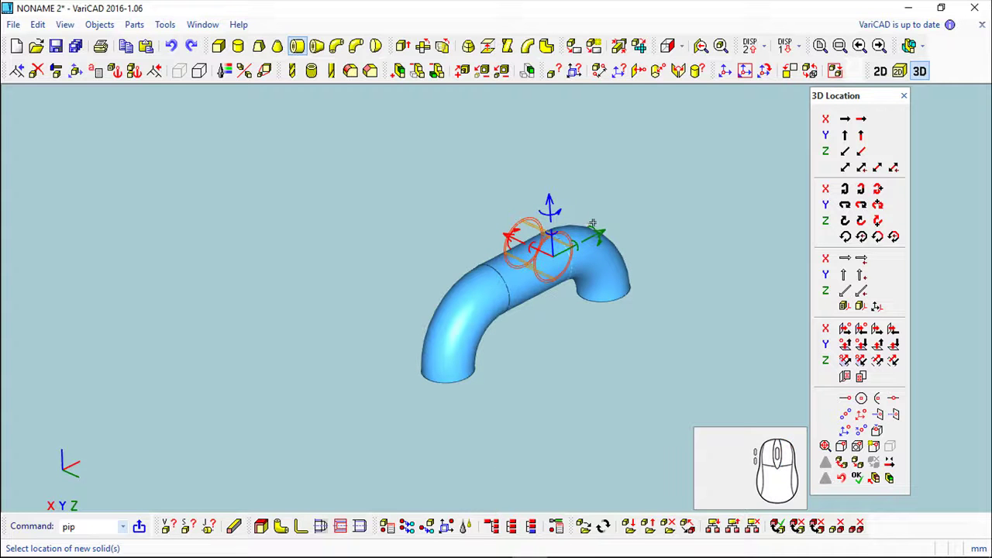
click(676, 66)
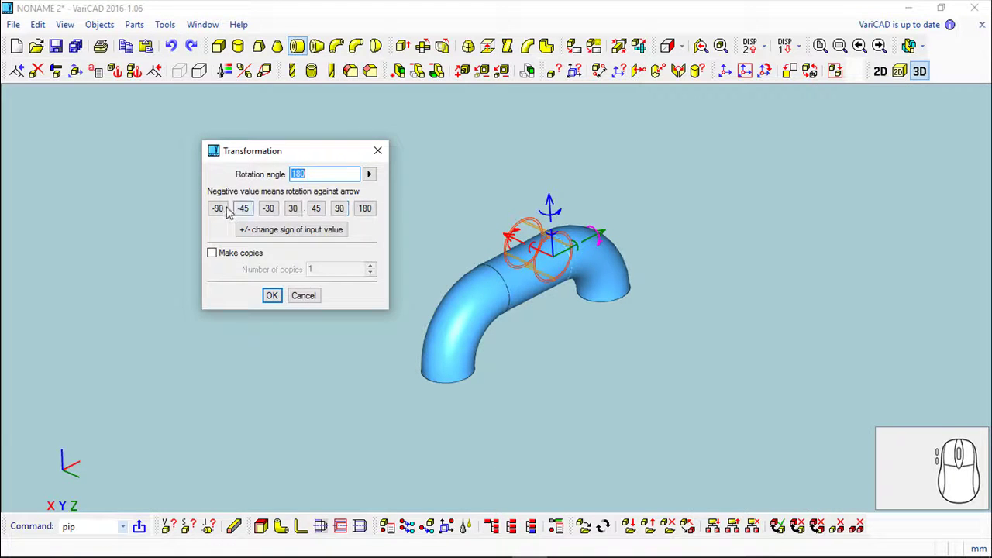
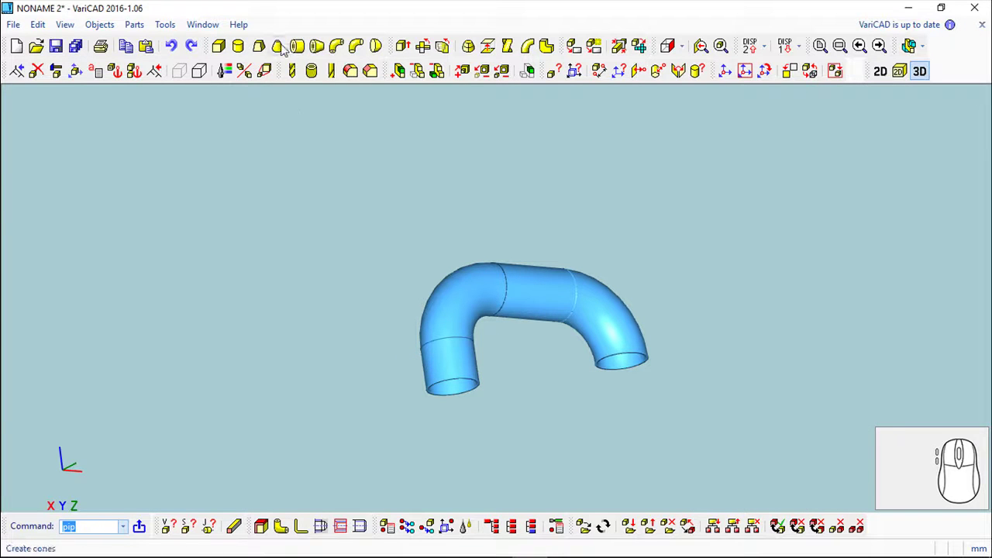
- Add a second short pipe snapped to the other elbow's end, completing the symmetric arch
click(763, 68)
click(276, 306)
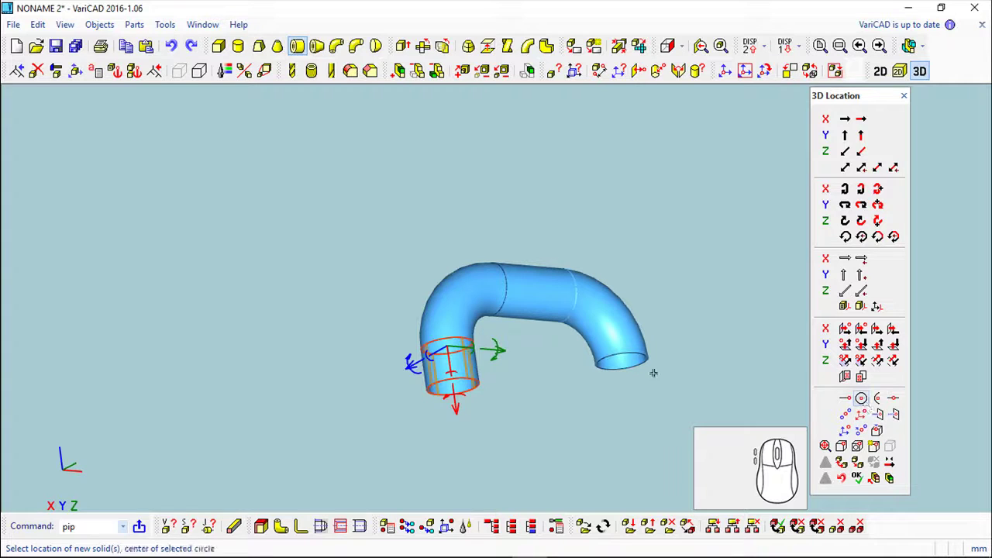
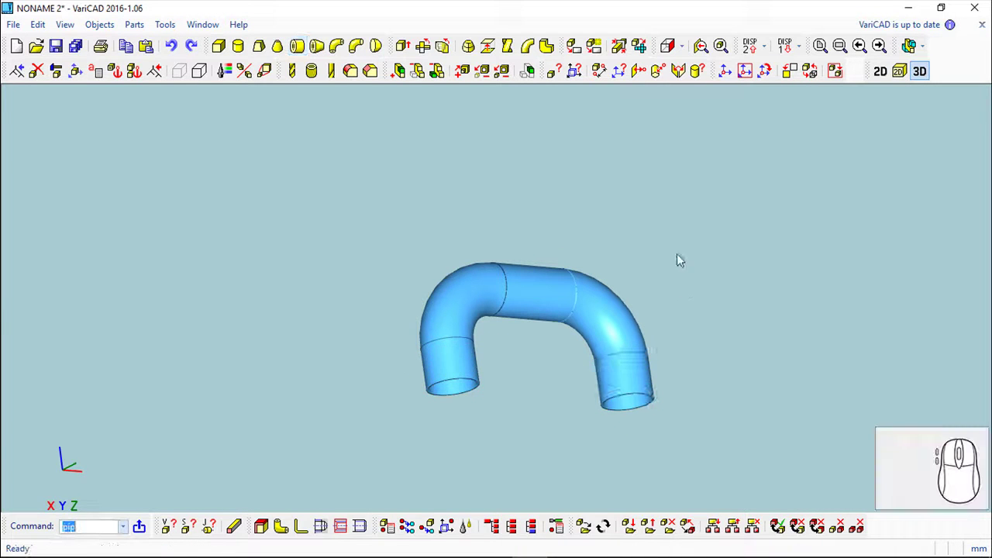
middle_click(684, 371)
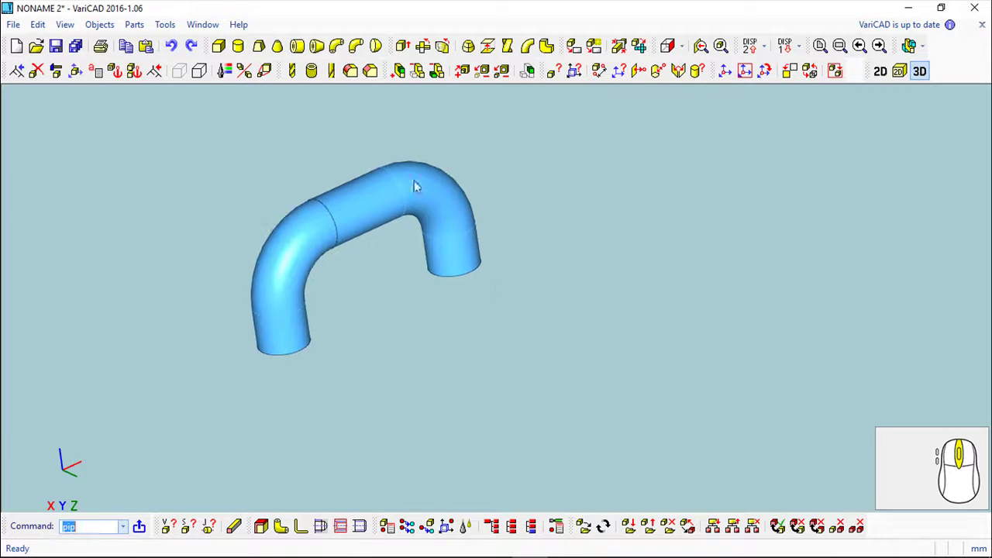
- Create a wide pipe elbow with radius 120 on one leg of the handle
click(343, 45)
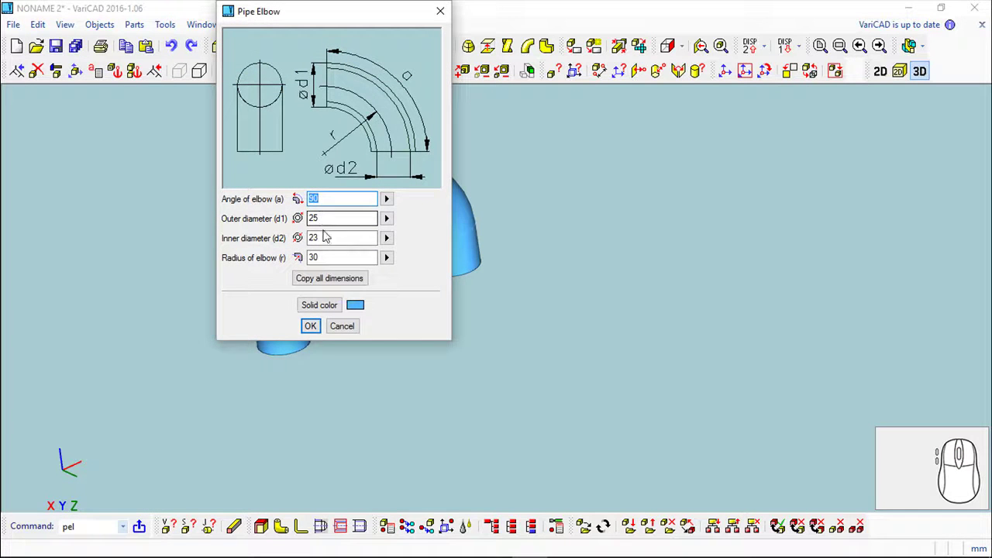
click(762, 67)
key(1)
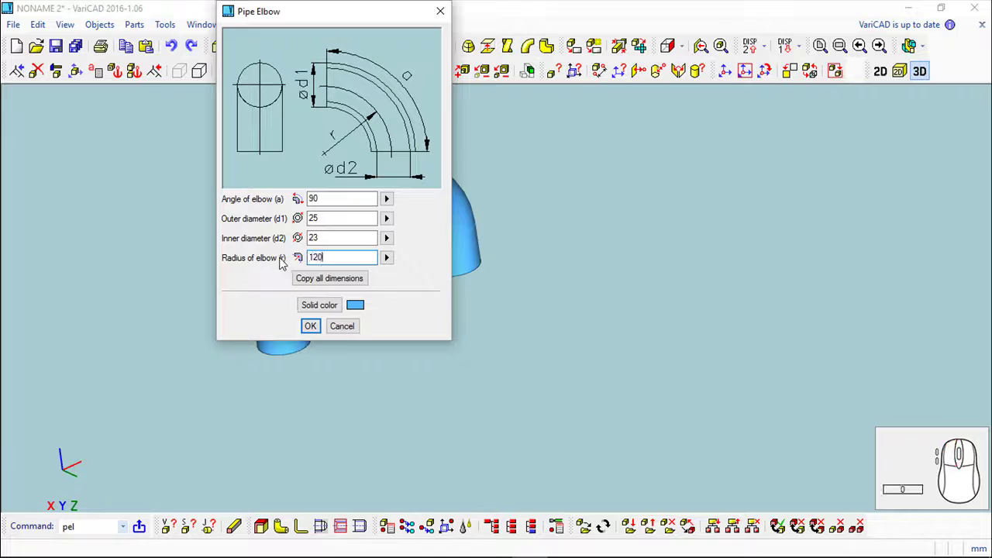
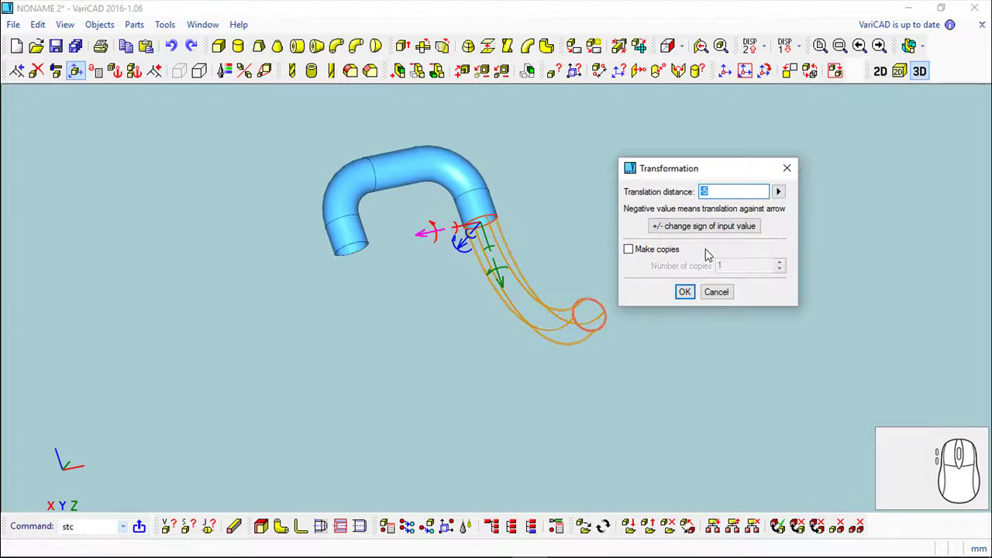
- Move/copy the elbow arm so both legs curve outward, checking them from the side
key(1)
click(687, 291)
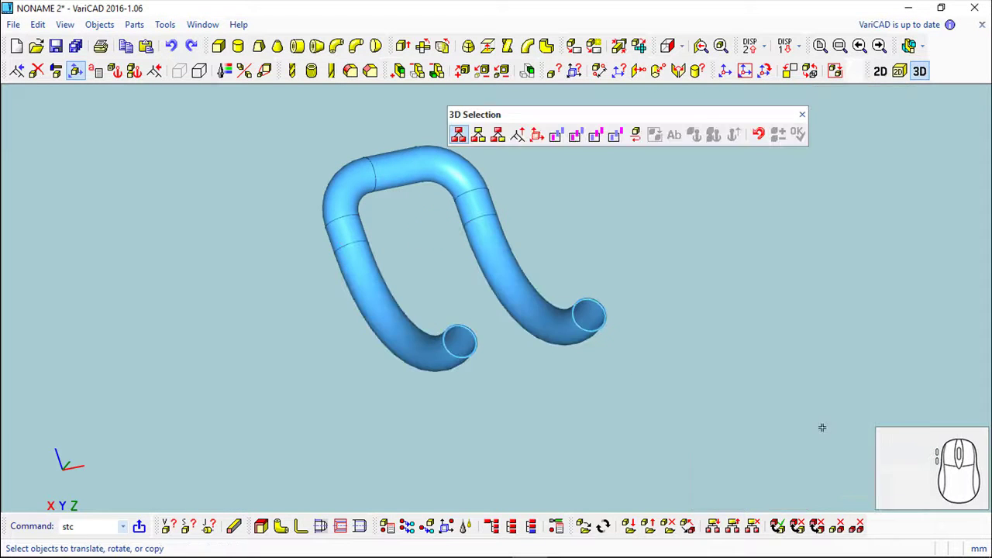
key(Escape)
drag(707, 264, 676, 253)
- Create a 90×10 box plate and translate it 50 onto the arm ends, then begin the hole command
middle_click(676, 252)
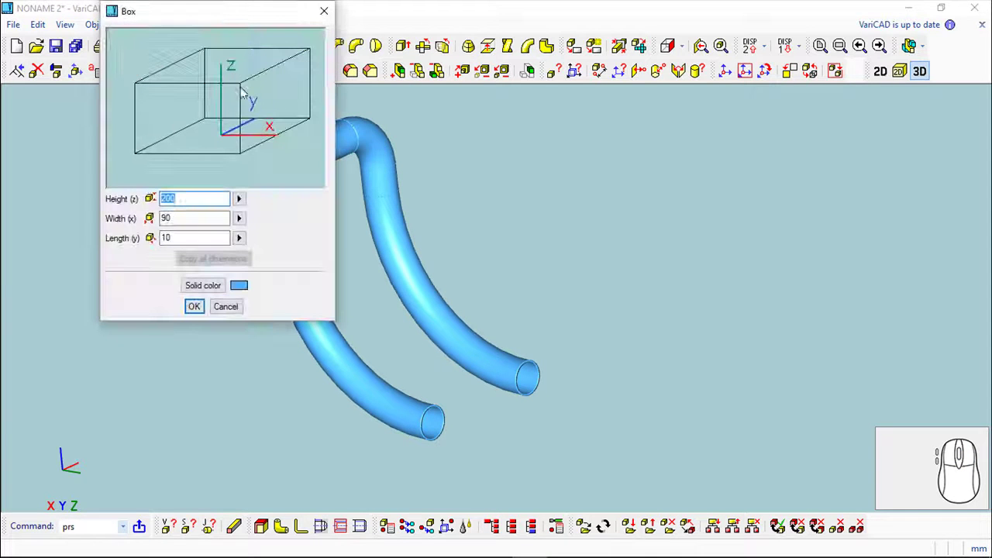
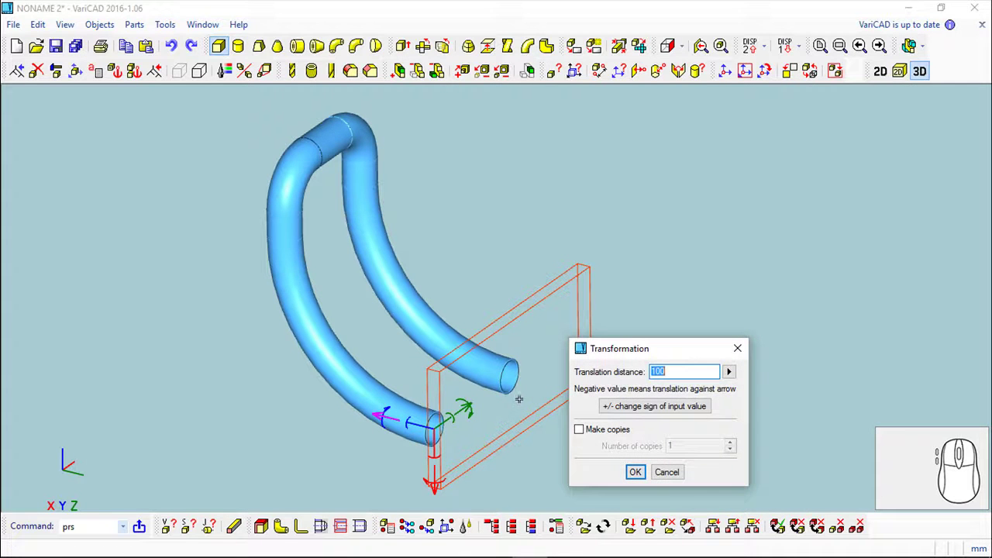
key(5)
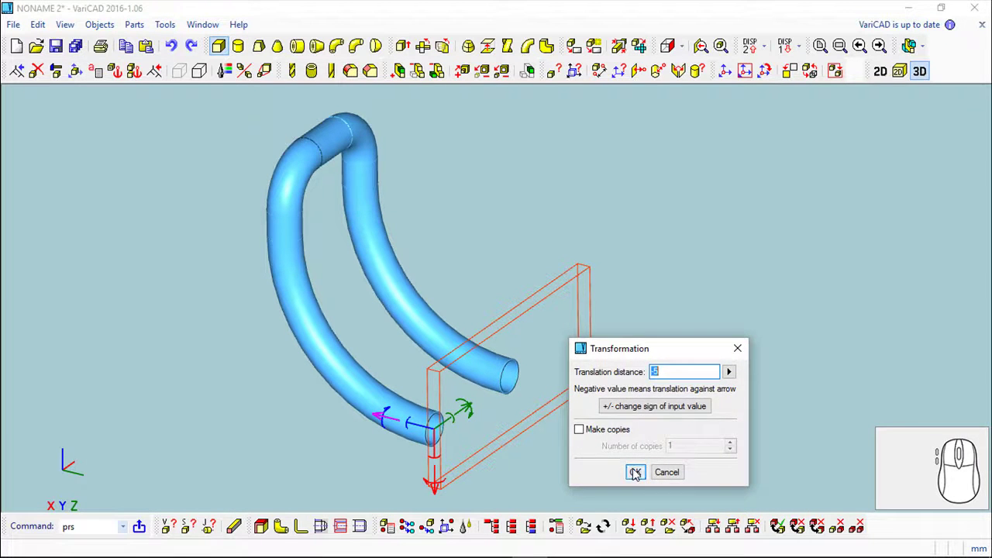
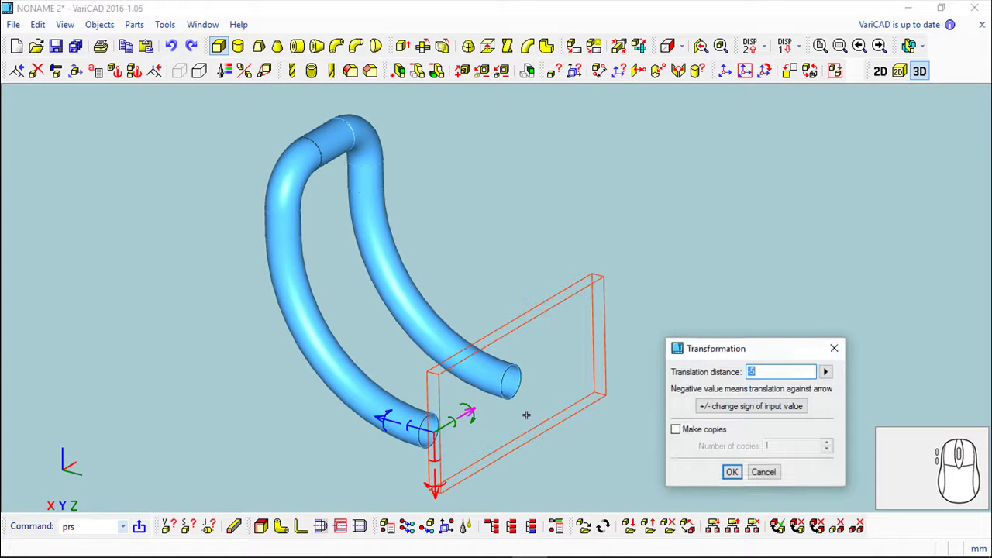
key(5)
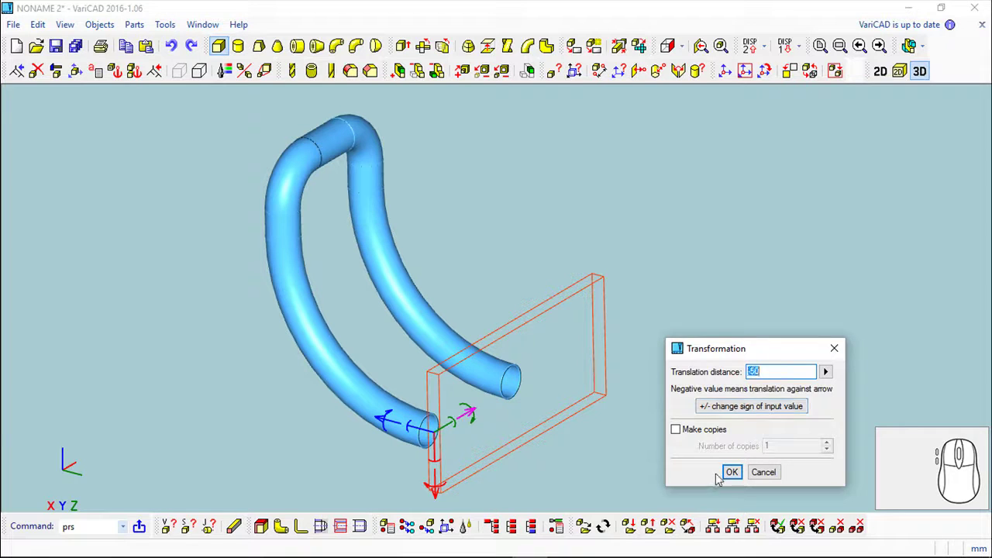
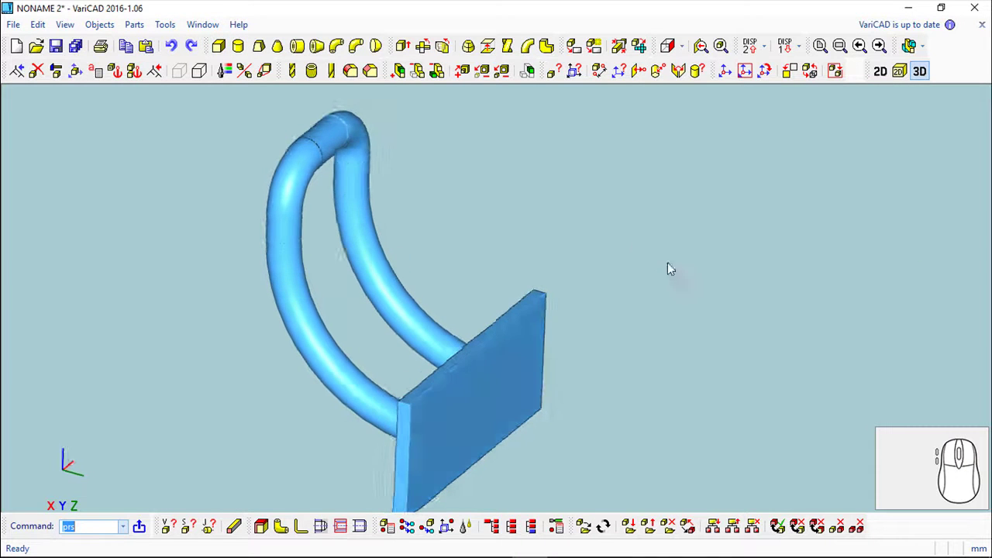
middle_click(652, 269)
right_click(579, 189)
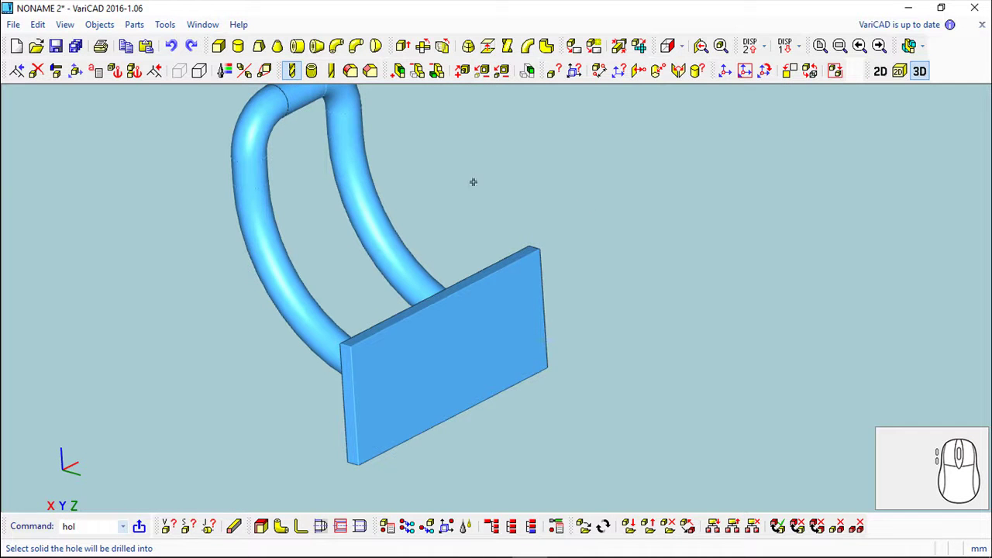